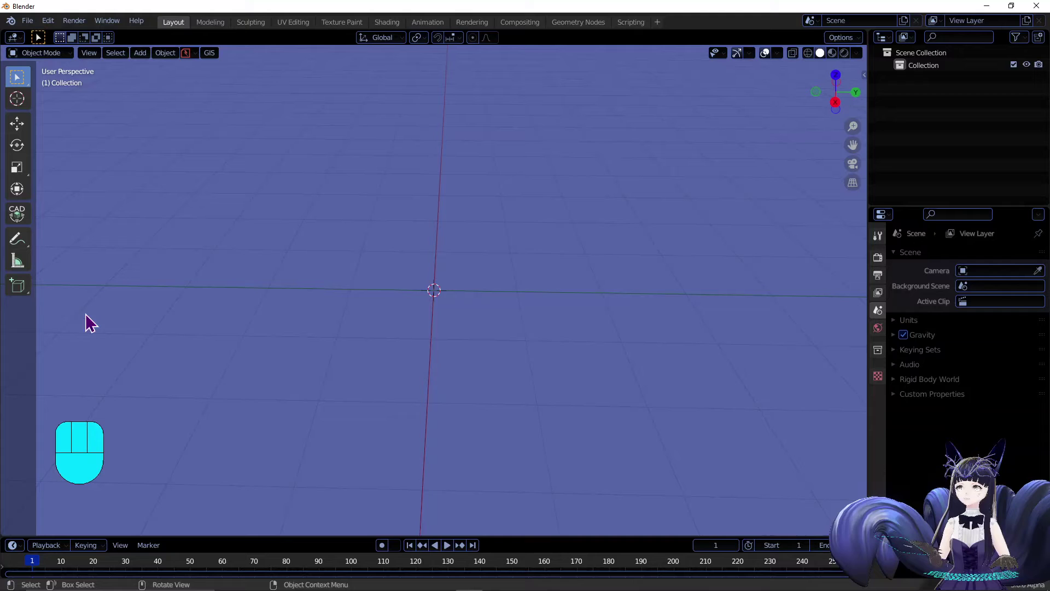
# - Draw a wide box with the Add Cube tool: base dragged on the grid, then height set
pyautogui.click(20, 291)
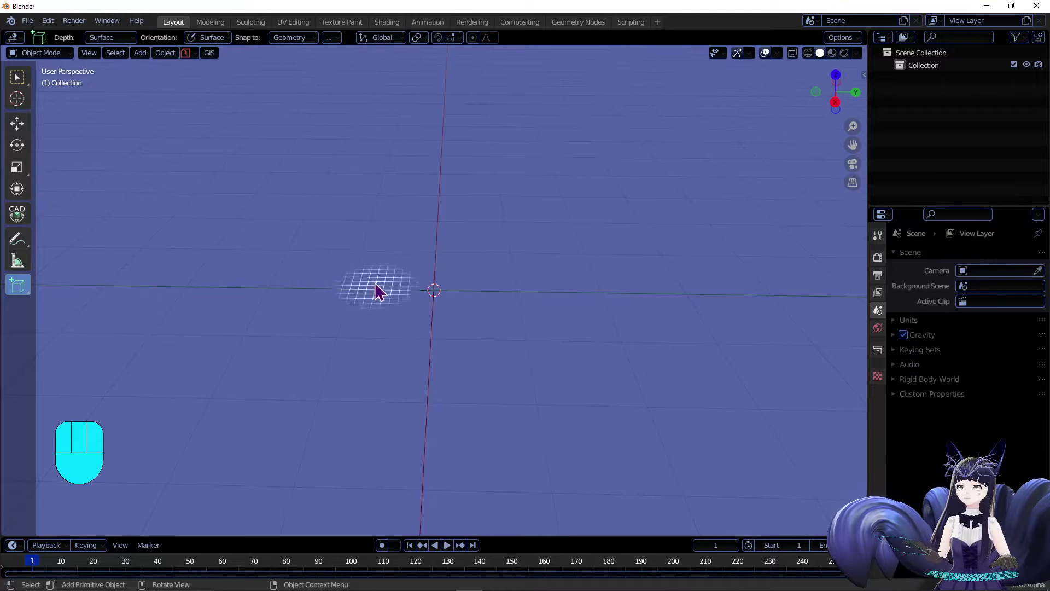
pyautogui.moveTo(374, 273); pyautogui.dragTo(559, 285)
pyautogui.click(559, 285)
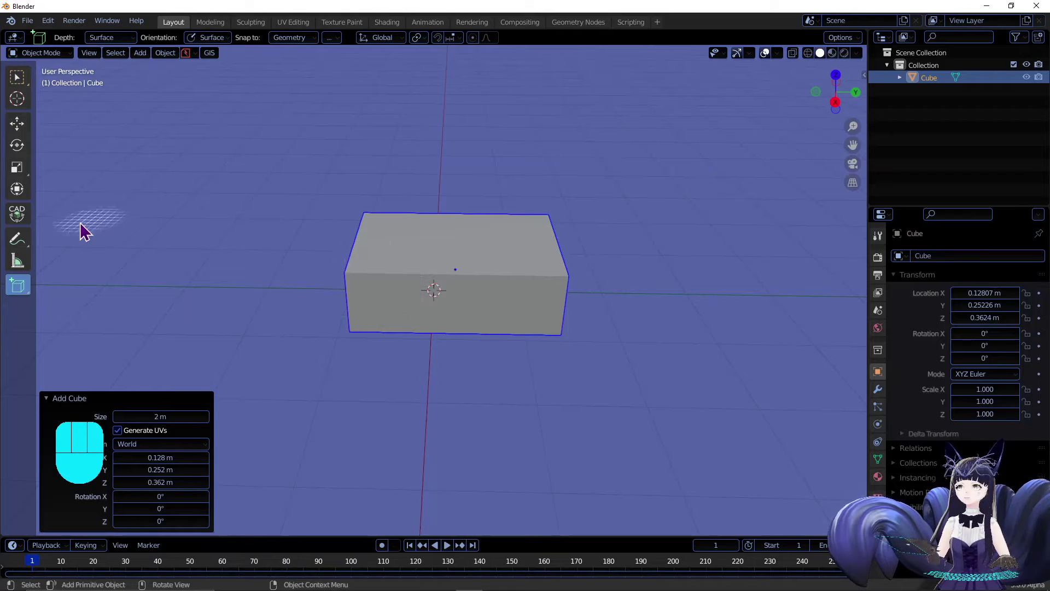
# - Stretch a ruler along the box's front edge to read its length, then undo it
pyautogui.click(25, 275)
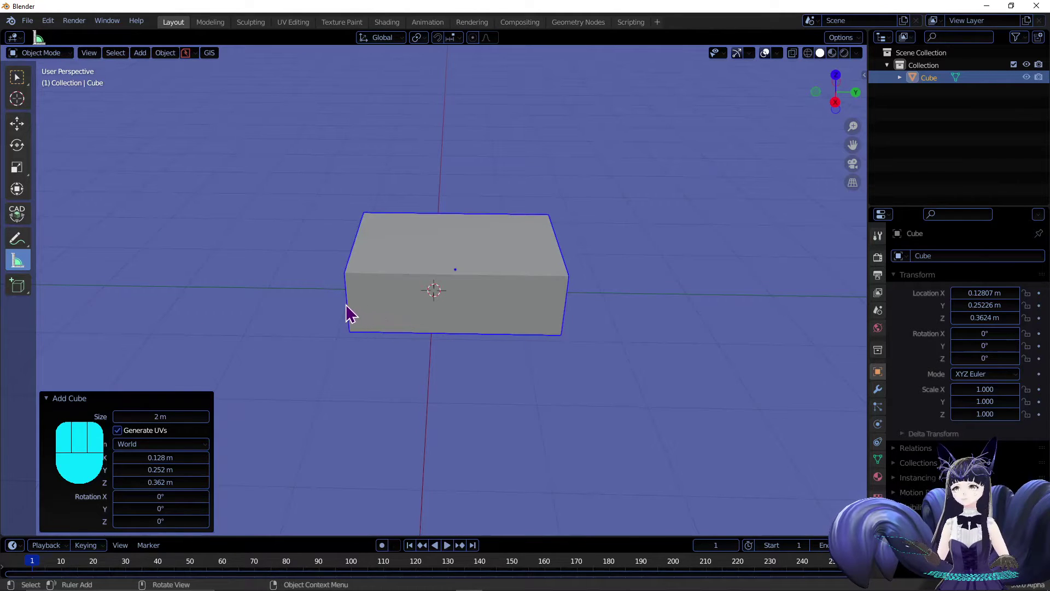
pyautogui.moveTo(353, 311); pyautogui.dragTo(566, 317)
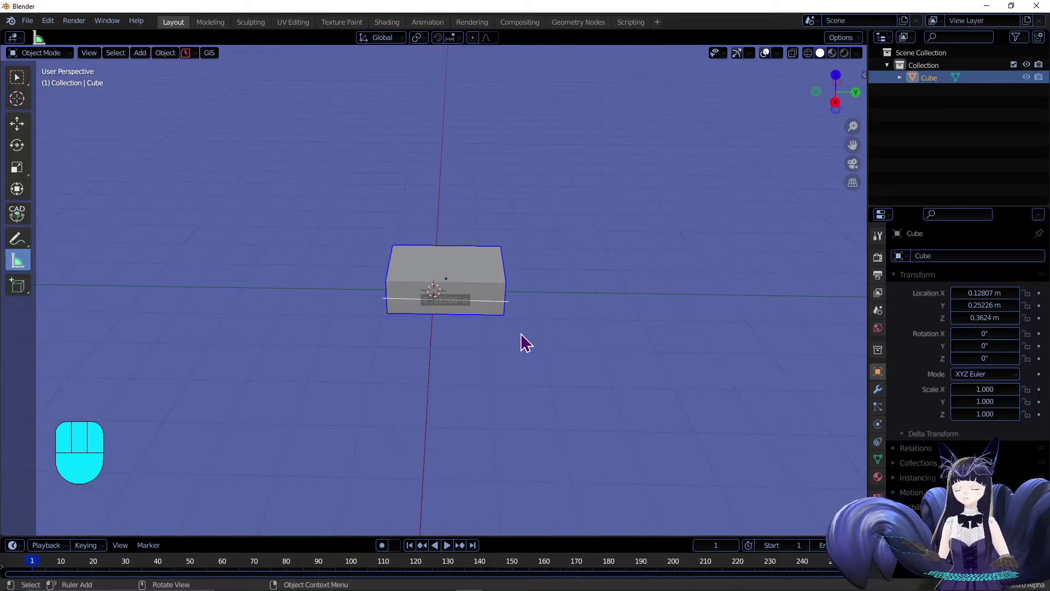
pyautogui.press('ctrl+z')
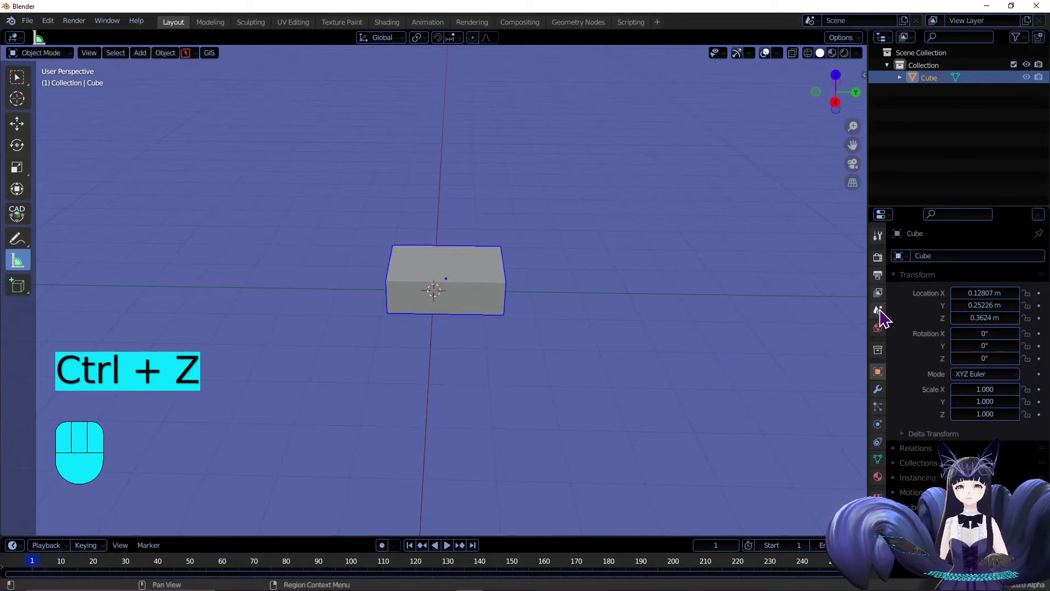
# - Set the scene Unit System to Imperial in Scene Properties > Units
pyautogui.click(886, 317)
pyautogui.click(901, 331)
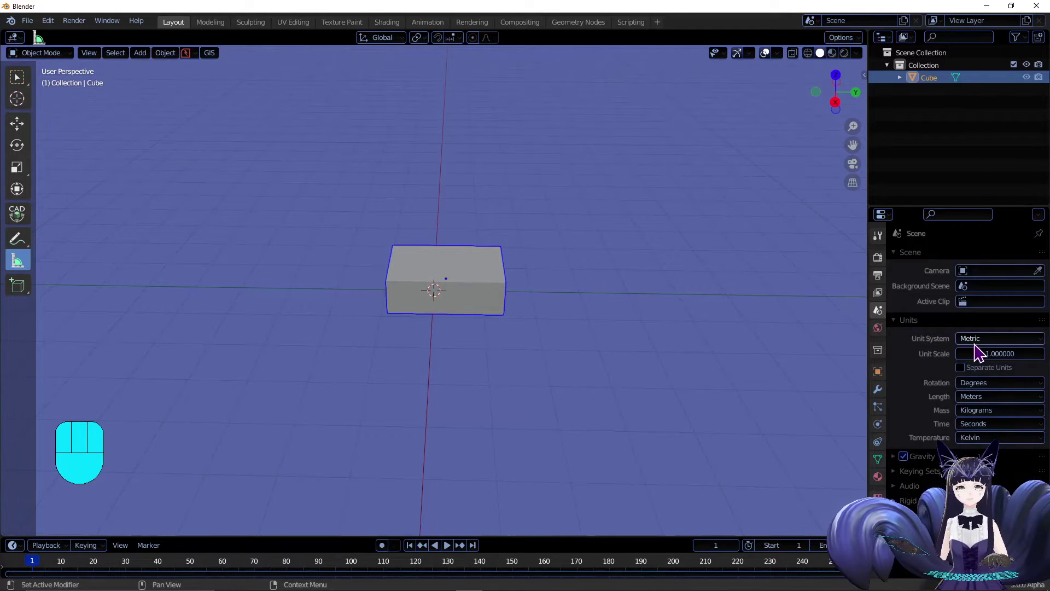
pyautogui.moveTo(978, 348); pyautogui.dragTo(986, 390)
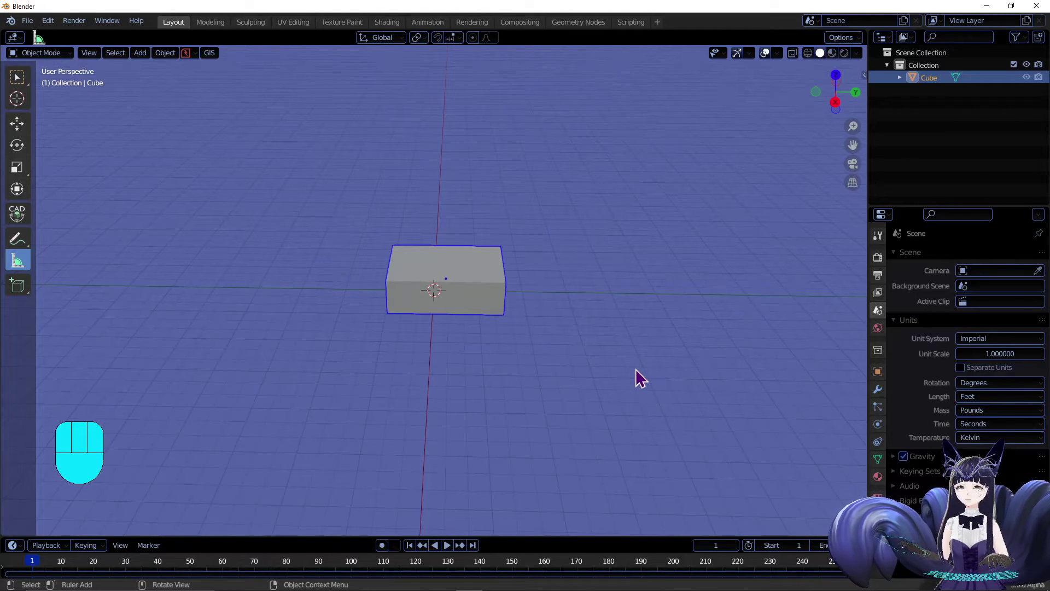
# - Measure the box in feet, undo, set Length to Inches, and measure the front edge again
pyautogui.moveTo(394, 303); pyautogui.dragTo(512, 305)
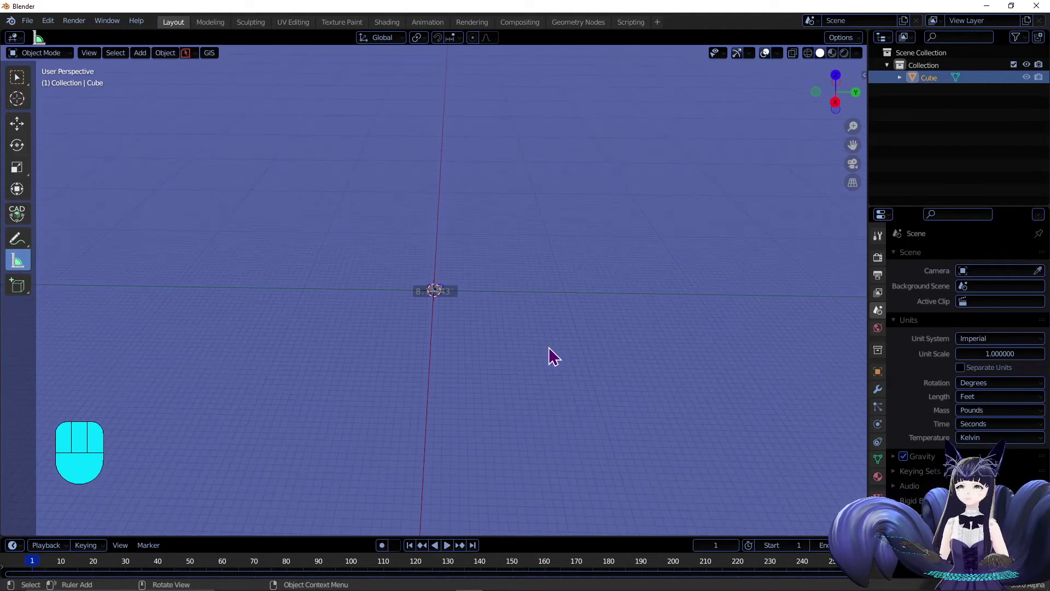
pyautogui.press('ctrl+z')
pyautogui.moveTo(968, 407); pyautogui.dragTo(983, 458)
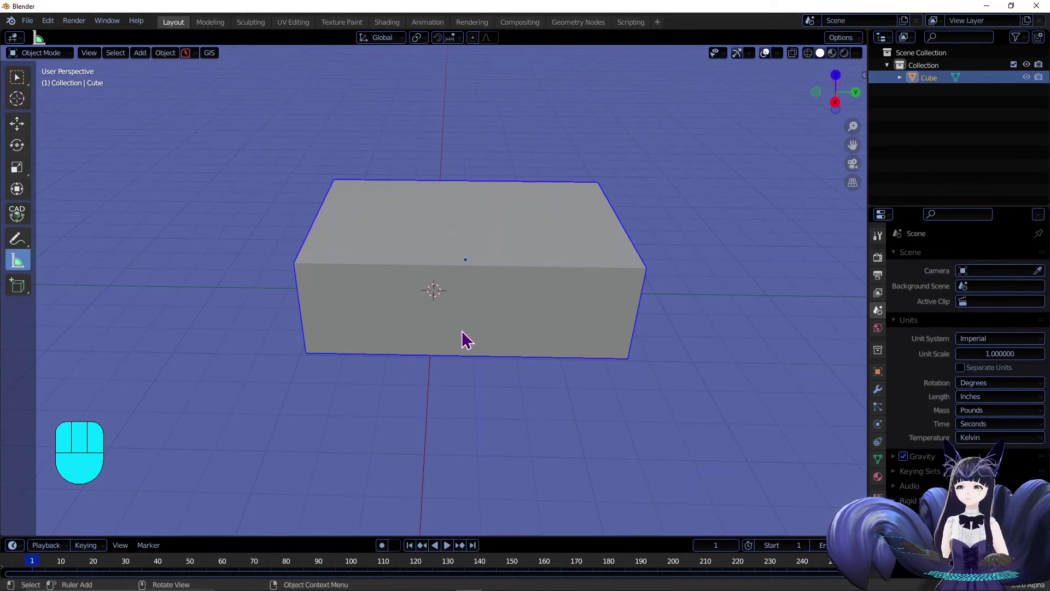
pyautogui.moveTo(307, 311); pyautogui.dragTo(643, 325)
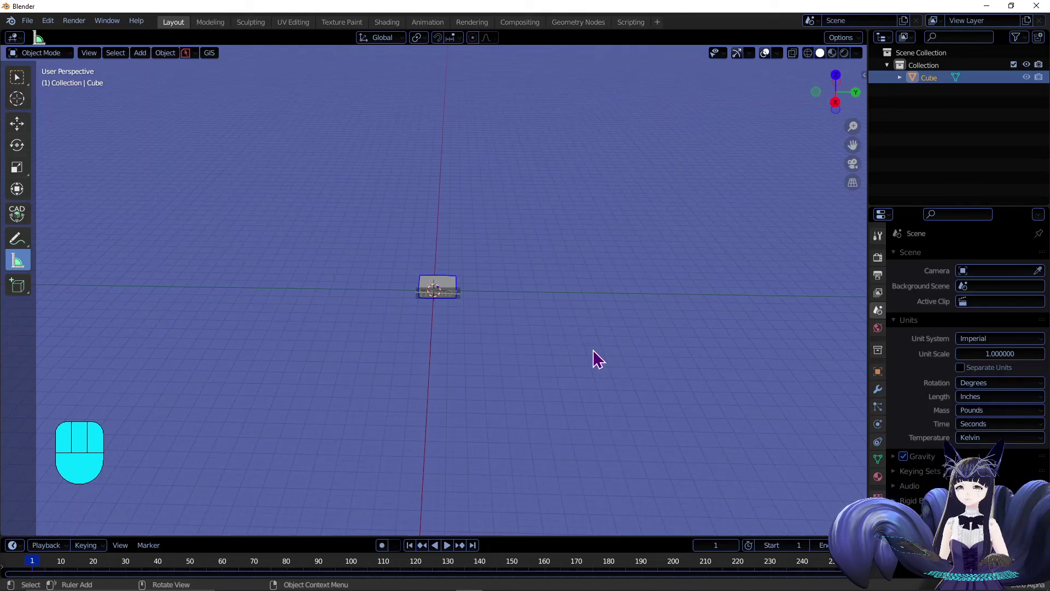